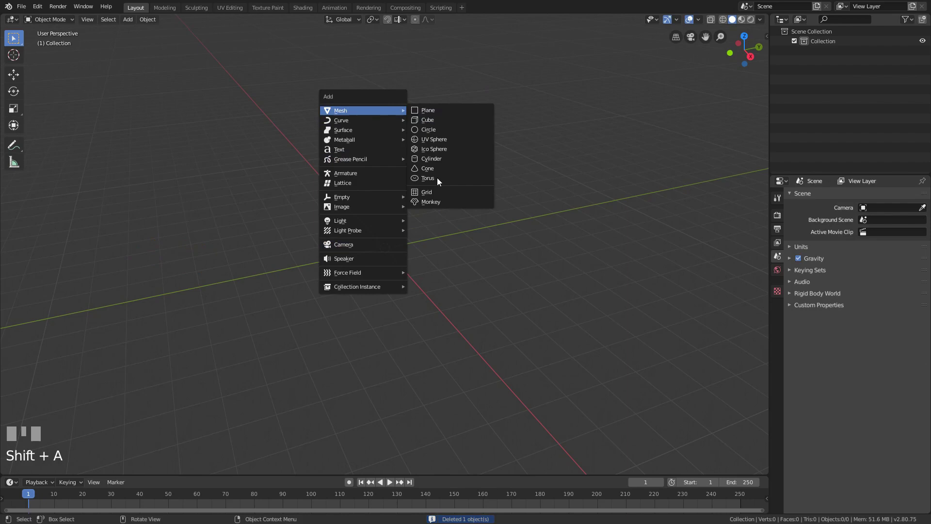
Step: Add a Suzanne monkey mesh with a Subdivision Surface modifier at 2 viewport levels, shaded smooth
scroll(up, 3)
drag(409, 279, 784, 300)
scroll(up, 3)
drag(784, 301, 642, 236)
scroll(down, 3)
drag(631, 241, 437, 221)
right_click(437, 220)
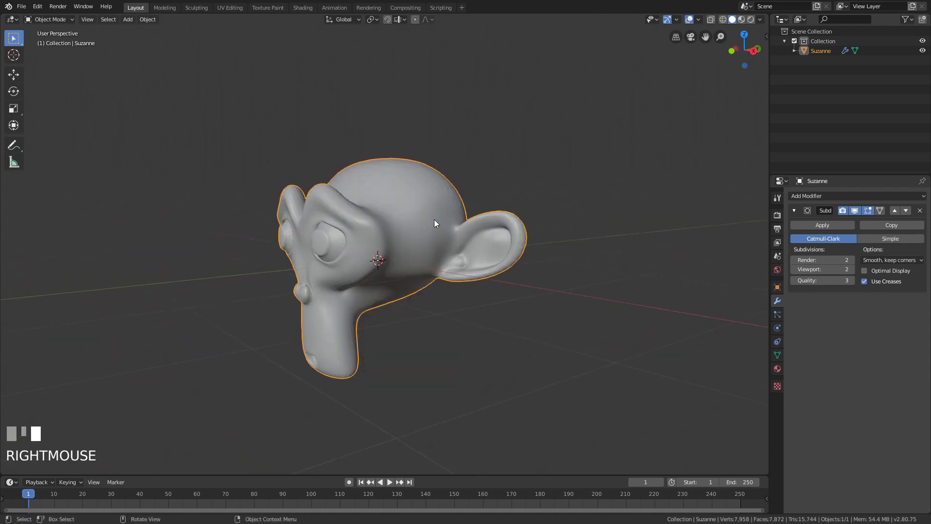
Step: Add a Hair particle system named Wlosy to Suzanne and create a new vertex group 'Group'
drag(443, 226, 797, 211)
drag(797, 210, 464, 238)
key(Return)
scroll(up, 3)
drag(464, 238, 880, 253)
drag(880, 253, 777, 358)
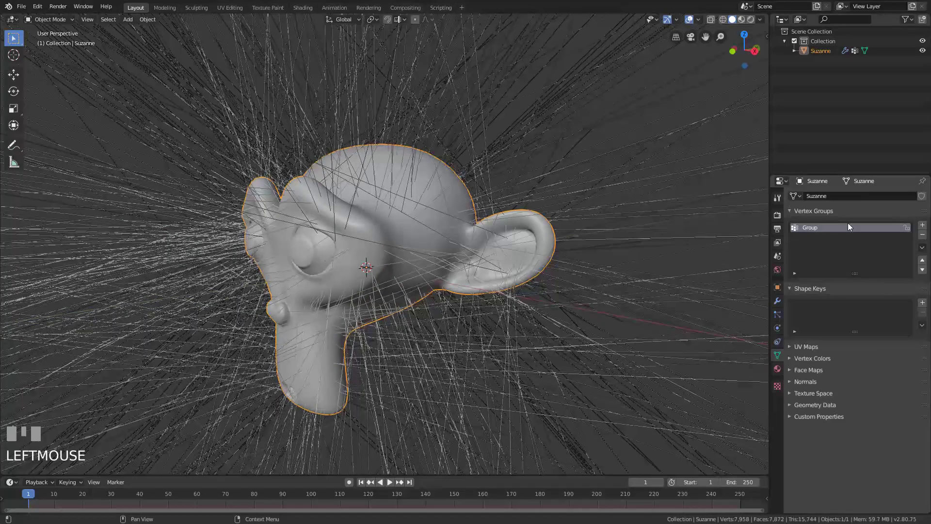
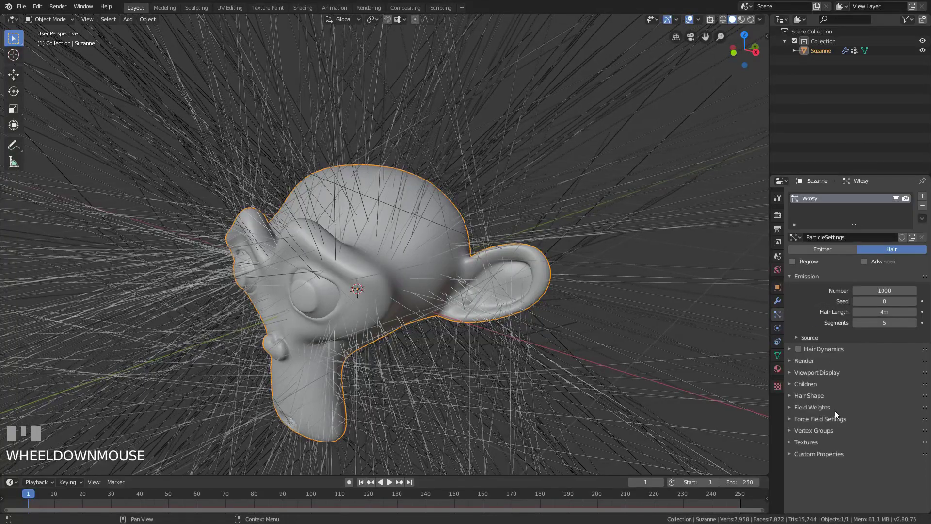
Step: Drive hair Density by vertex group Wlosy_Grupa, Hair Length 0.86 m, Segments 10
scroll(down, 3)
click(838, 429)
scroll(down, 3)
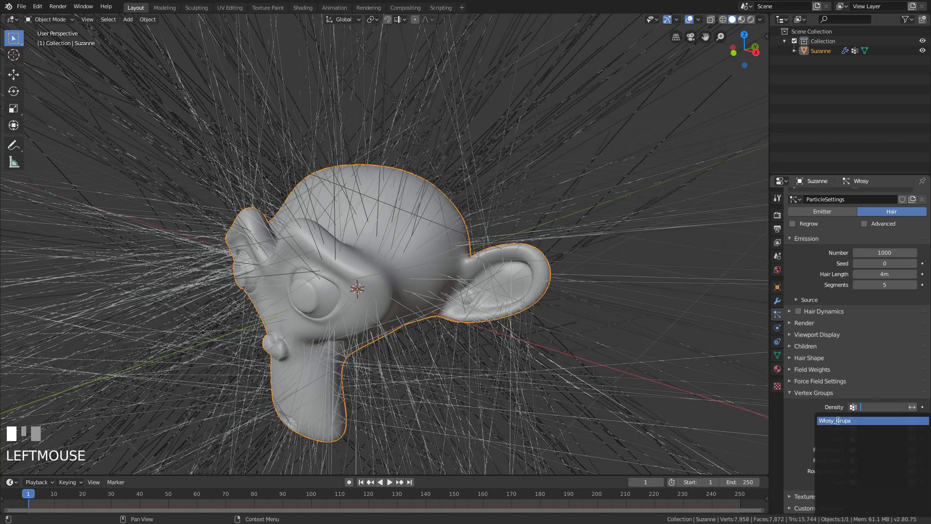
click(589, 337)
scroll(down, 3)
drag(579, 338, 806, 397)
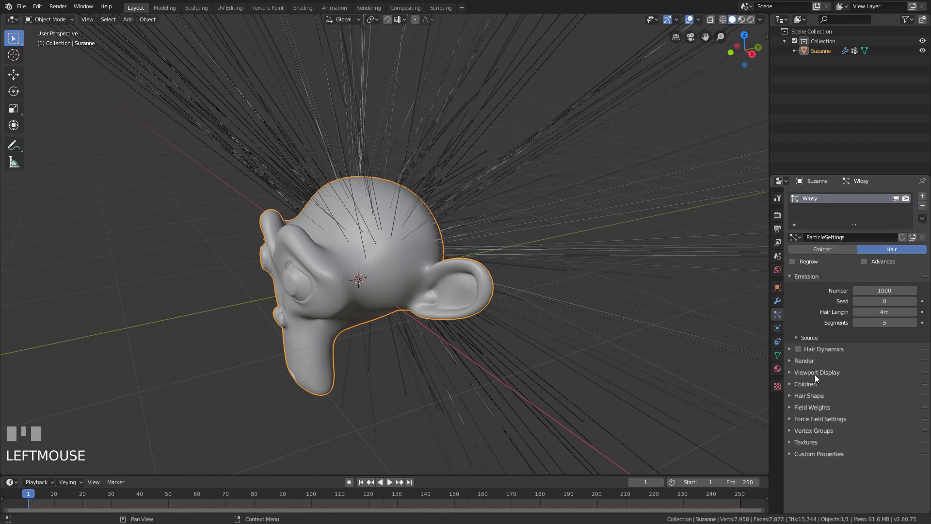
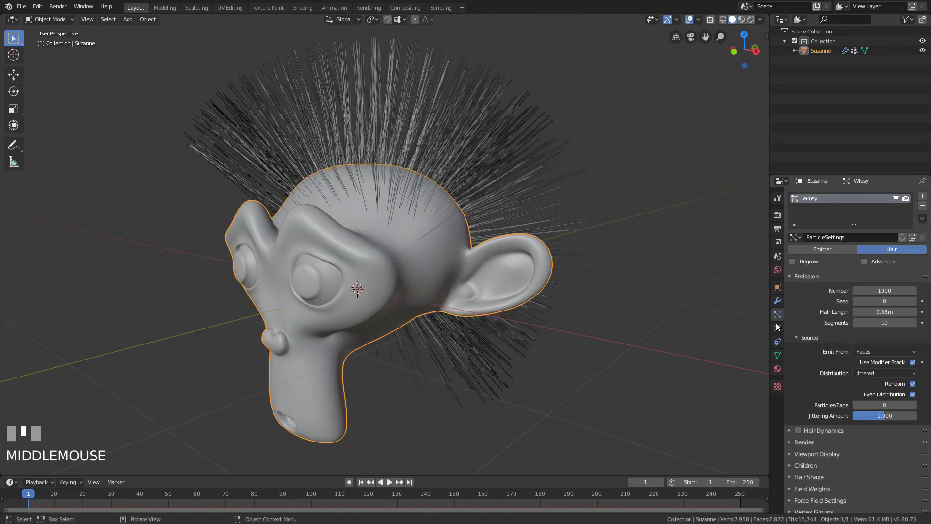
drag(811, 346, 812, 313)
scroll(down, 3)
drag(816, 385, 578, 315)
drag(577, 316, 811, 388)
drag(811, 388, 313, 14)
drag(433, 226, 146, 169)
drag(146, 169, 318, 224)
scroll(down, 3)
middle_click(318, 225)
scroll(up, 3)
drag(495, 307, 486, 309)
drag(512, 325, 777, 299)
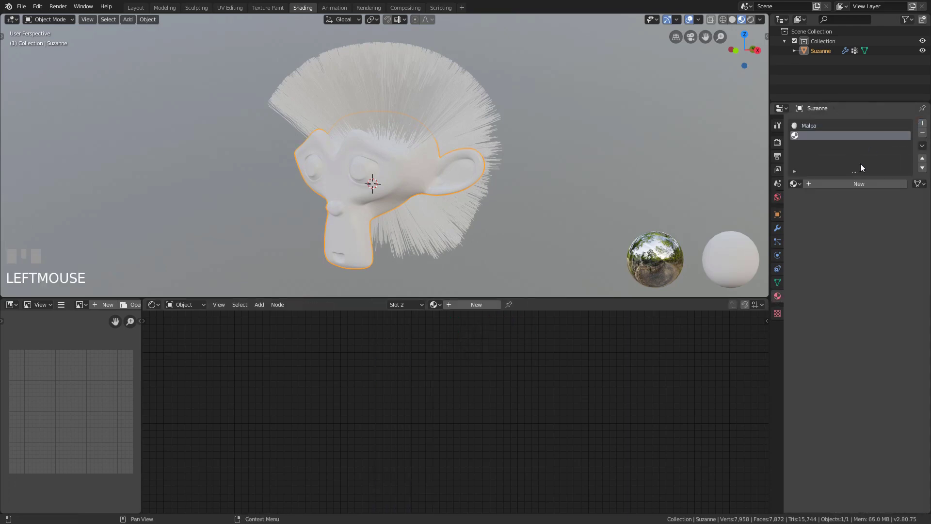
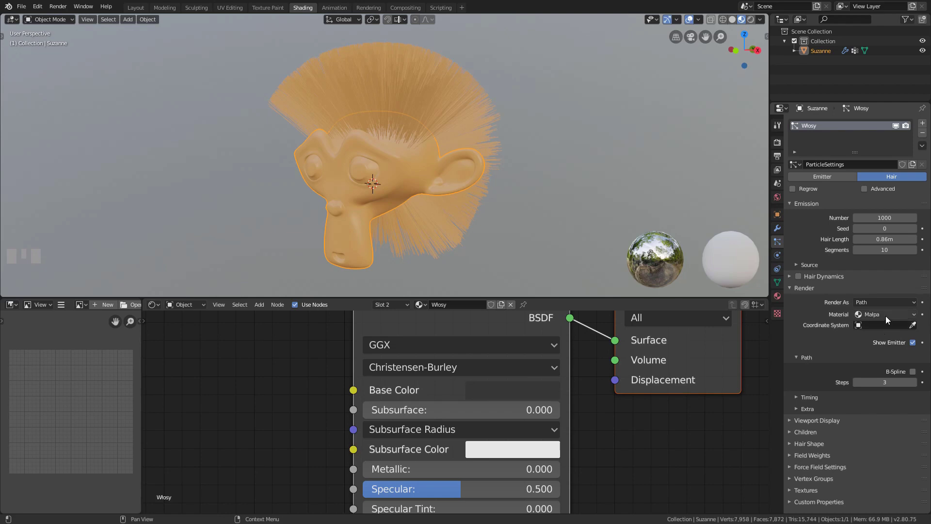
Step: Create material Wlosy, assign it as the particle render material and set head and hair Base Colors
click(883, 340)
scroll(down, 3)
drag(598, 231, 72, 99)
scroll(up, 3)
click(72, 100)
drag(271, 144, 324, 146)
scroll(down, 3)
drag(325, 145, 487, 270)
middle_click(487, 270)
click(341, 146)
Step: Comb the hair strands downward over the head in Particle Edit mode
drag(477, 116, 329, 183)
click(329, 184)
middle_click(446, 259)
drag(434, 180, 432, 212)
drag(432, 213, 417, 276)
scroll(down, 3)
drag(416, 276, 440, 221)
middle_click(440, 222)
drag(437, 183, 342, 222)
drag(343, 223, 363, 229)
drag(364, 230, 400, 205)
drag(400, 206, 397, 144)
drag(396, 145, 448, 218)
drag(449, 218, 436, 198)
click(436, 197)
drag(421, 177, 350, 200)
drag(349, 201, 357, 240)
middle_click(357, 240)
drag(343, 222, 364, 206)
Step: Switch to the World shader nodes and add an Environment Texture node
drag(365, 206, 42, 32)
scroll(up, 3)
click(42, 32)
drag(264, 127, 59, 99)
click(59, 99)
drag(375, 153, 419, 132)
drag(419, 132, 435, 206)
scroll(down, 3)
drag(435, 207, 614, 136)
scroll(up, 3)
Step: Load an HDRI landscape into the Environment Texture node as the world background
key(z)
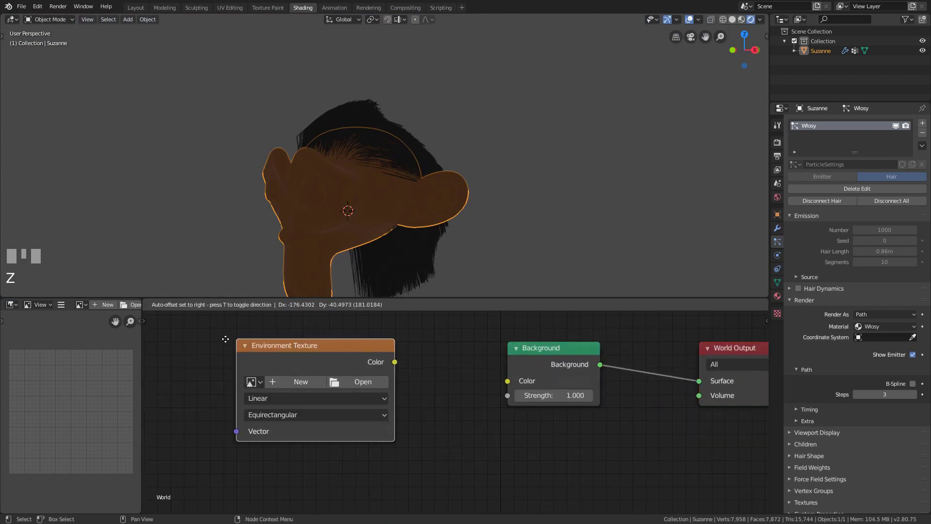
click(460, 100)
click(455, 248)
scroll(down, 3)
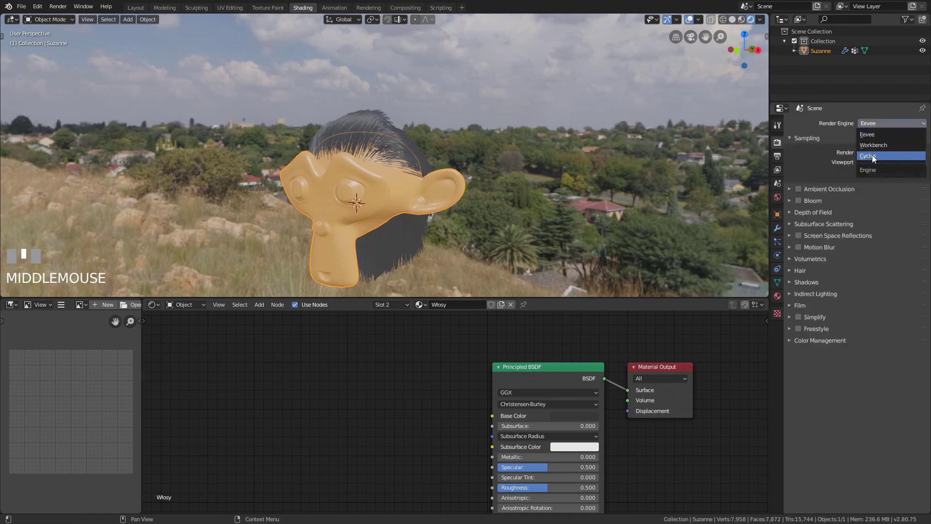
drag(876, 161, 551, 155)
scroll(up, 3)
drag(552, 156, 471, 395)
scroll(up, 3)
click(471, 394)
scroll(up, 3)
Step: Set the Render Engine to Cycles
drag(395, 244, 893, 323)
scroll(up, 3)
scroll(up, 3)
scroll(up, 3)
scroll(up, 3)
scroll(up, 3)
drag(893, 322, 637, 203)
scroll(down, 3)
Step: Replace the Wlosy Principled BSDF with a Principled Hair BSDF wired into the Material Output surface
drag(607, 188, 507, 268)
click(507, 267)
drag(552, 374, 454, 283)
key(shift+a)
middle_click(453, 283)
click(370, 380)
drag(519, 402, 615, 375)
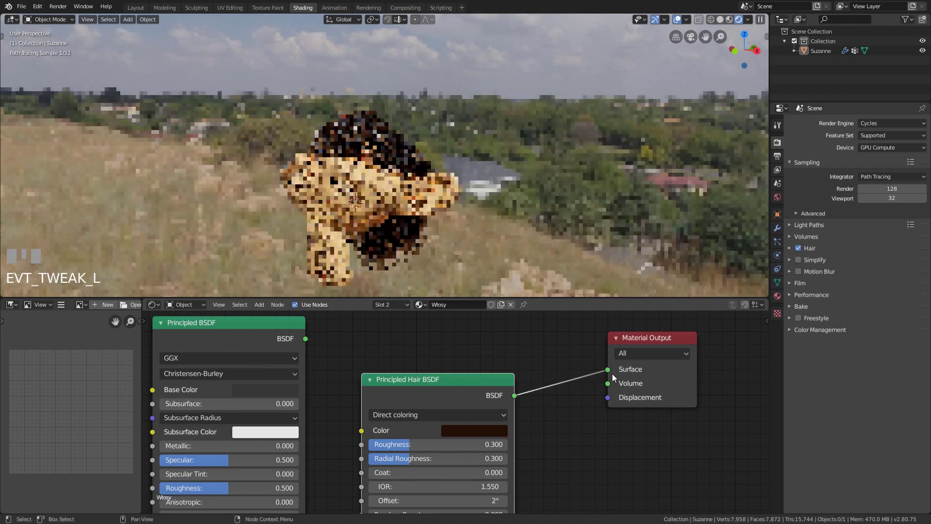
Step: Set the Principled Hair BSDF coloring to Melanin concentration for glossy brown strands
scroll(up, 3)
drag(445, 213, 500, 362)
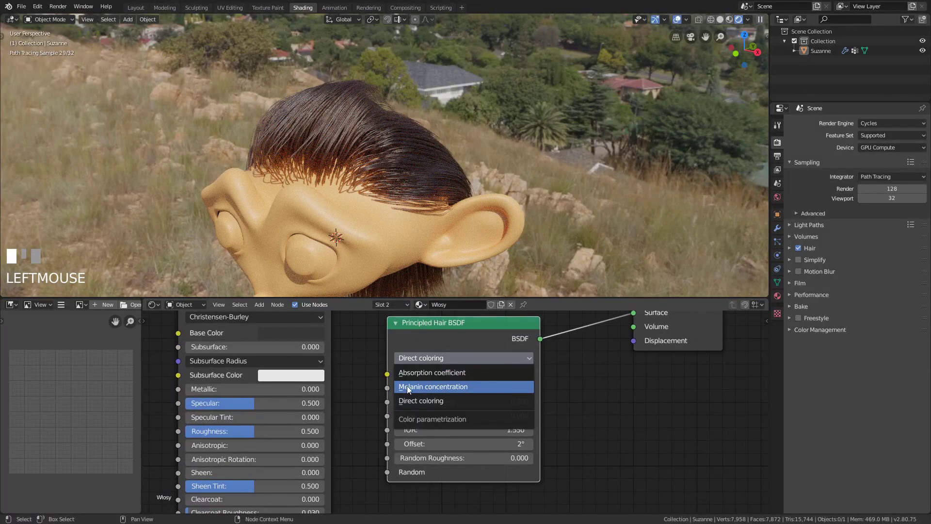
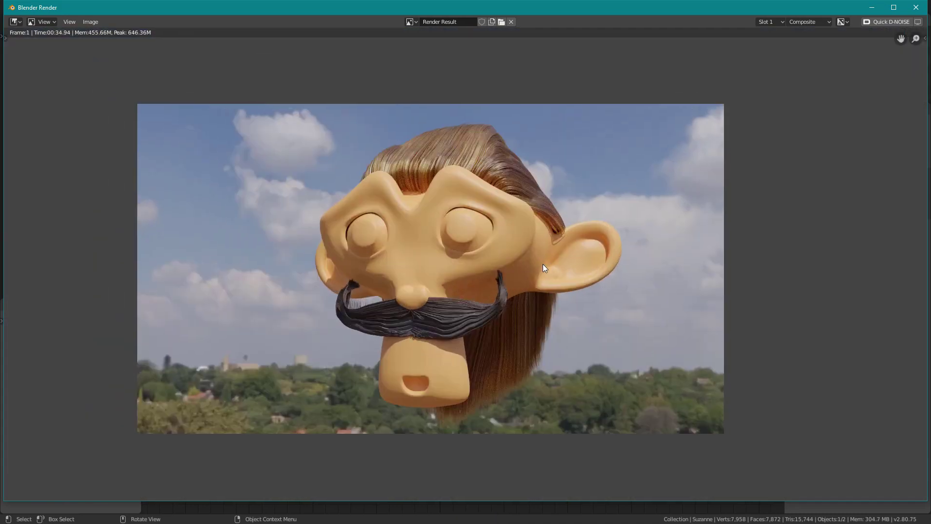
Step: Add a camera framing Suzanne and lower Sampling render samples to 64
drag(545, 266, 494, 221)
scroll(down, 3)
scroll(up, 3)
drag(493, 221, 63, 87)
scroll(down, 3)
key(z)
click(63, 87)
Step: Render the hairy, mustached Suzanne against the HDRI landscape with F12
drag(371, 107, 444, 193)
scroll(up, 3)
drag(444, 194, 402, 184)
drag(402, 184, 443, 211)
drag(443, 211, 396, 178)
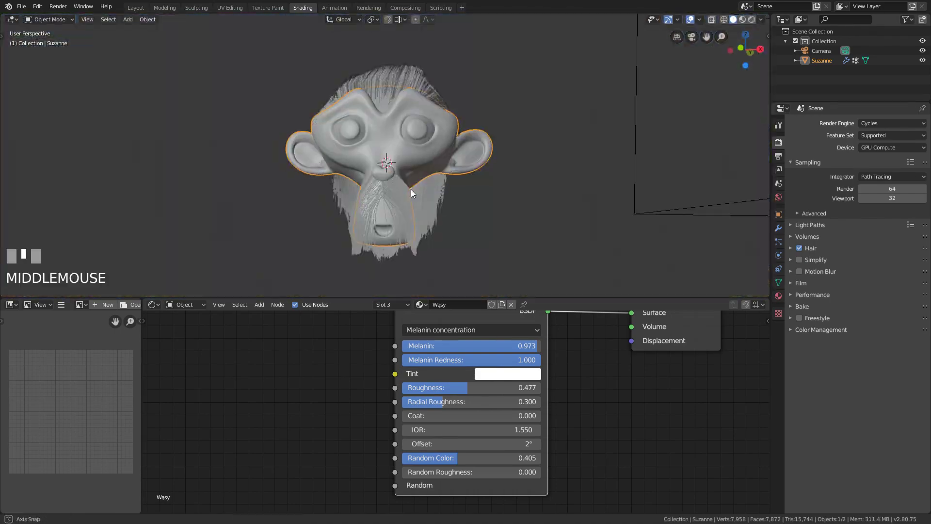